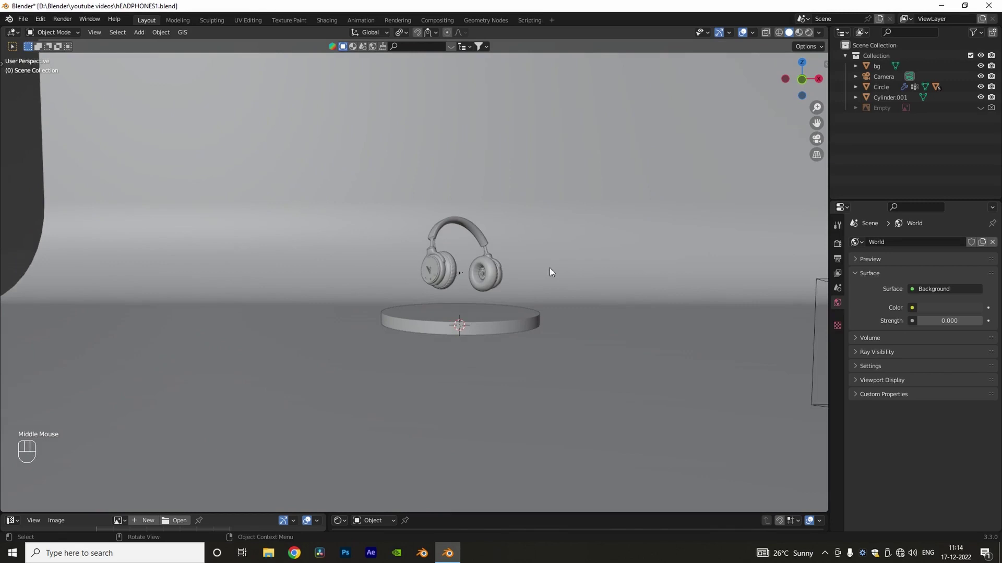
Add an area light to the headphone scene via Shift+A > Light > Area.
scroll("up", 3)
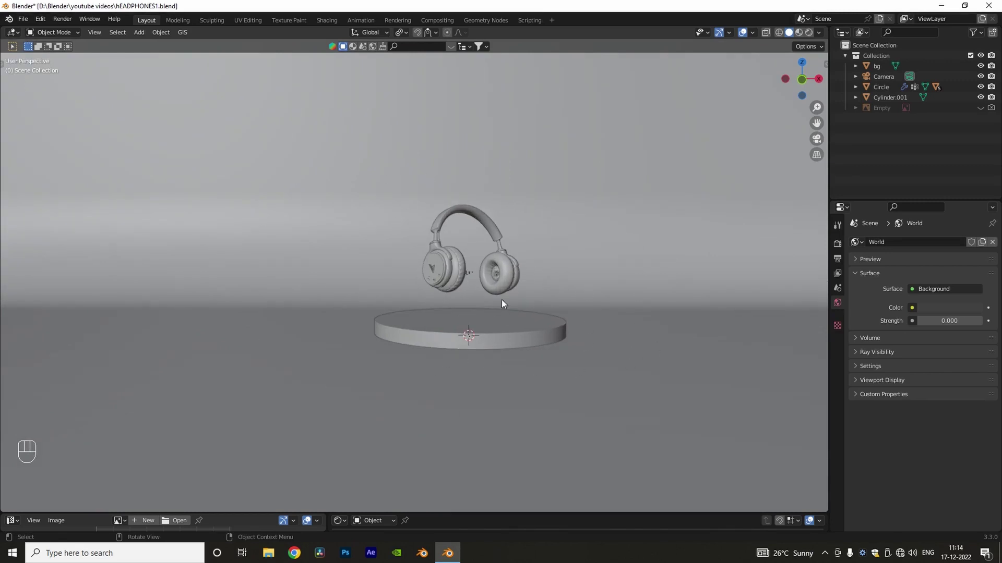
left_click_drag(517, 342, 533, 352)
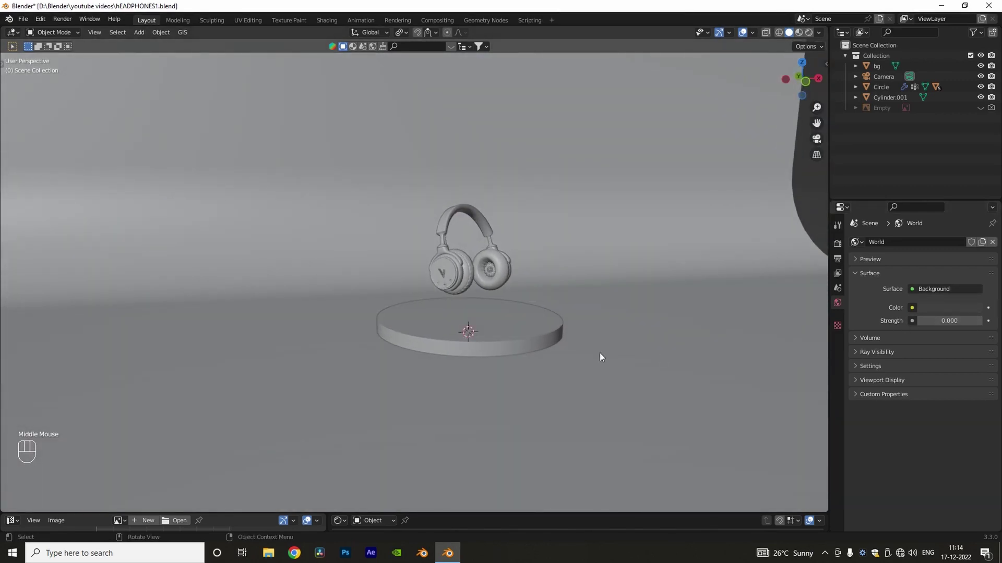
left_click_drag(598, 354, 584, 353)
left_click_drag(584, 353, 580, 331)
middle_click(573, 332)
middle_click(562, 331)
scroll("down", 3)
left_click_drag(551, 342, 557, 368)
key("shift+a")
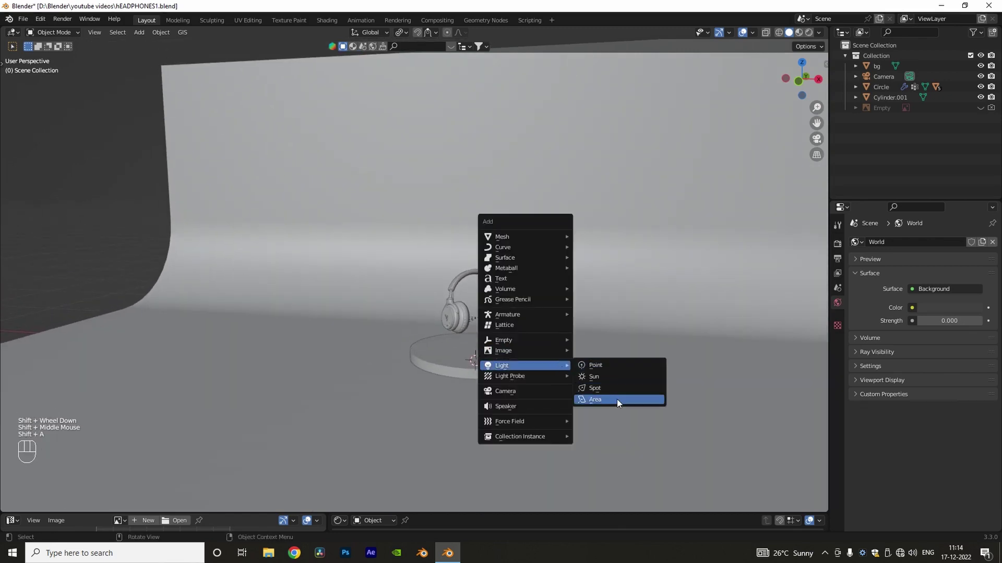
key("shift+a")
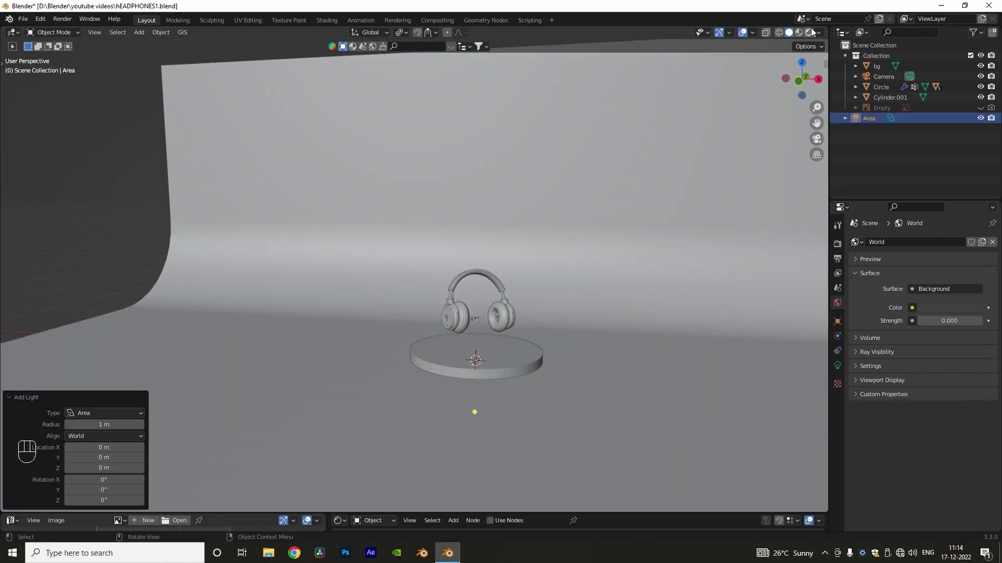
Switch the viewport to Rendered shading and look through the scene camera.
left_click(814, 31)
middle_click(558, 288)
key("KP_1")
Raise the area light along Z to sit above the headphones and show its Light properties.
key("KP_0")
key("g")
key("z")
left_click(646, 318)
scroll("down", 3)
left_click_drag(646, 233, 638, 288)
key("g")
key("z")
left_click(558, 266)
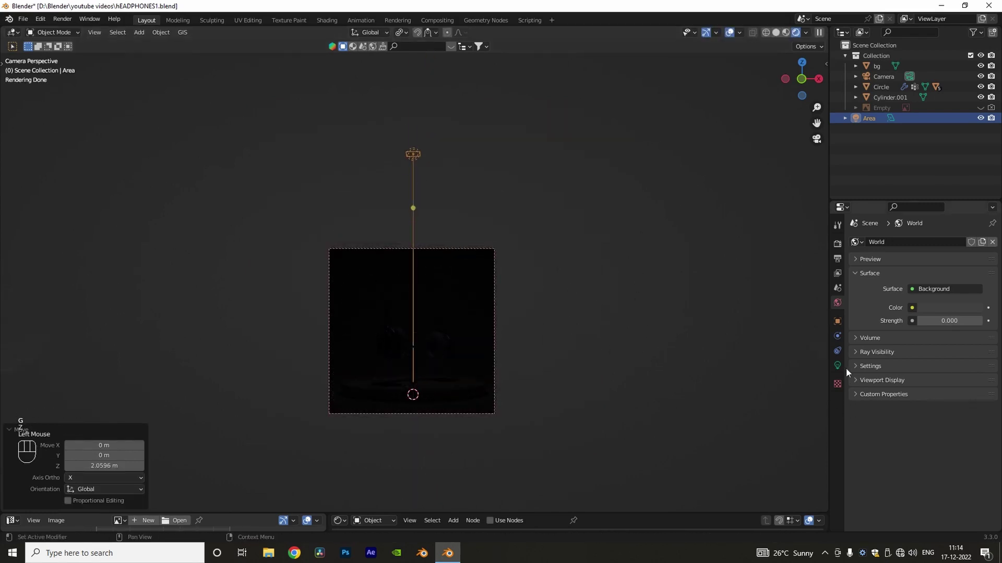
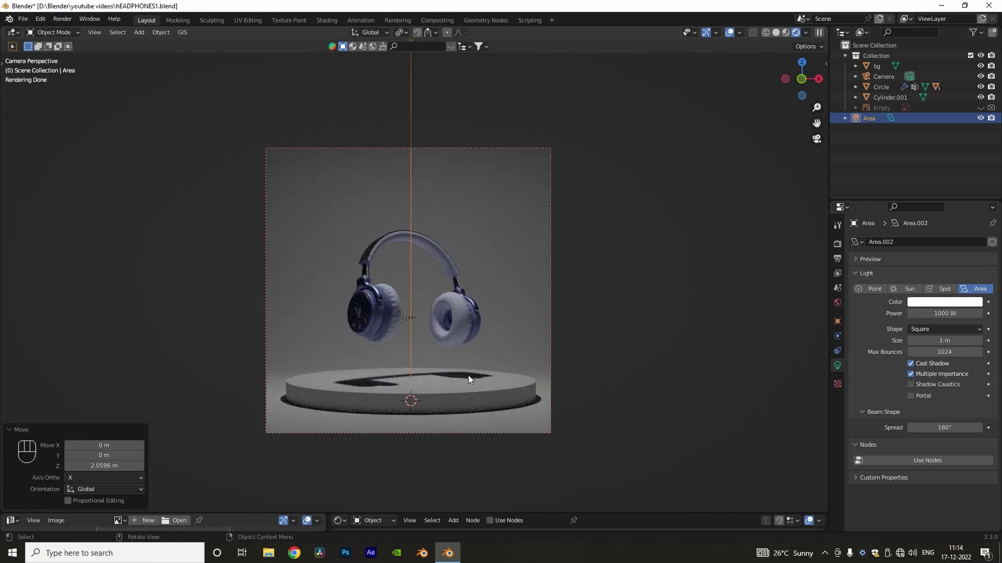
Scale the area light up to a much larger size.
scroll("down", 3)
scroll("down", 3)
left_click_drag(511, 233, 517, 283)
key("s")
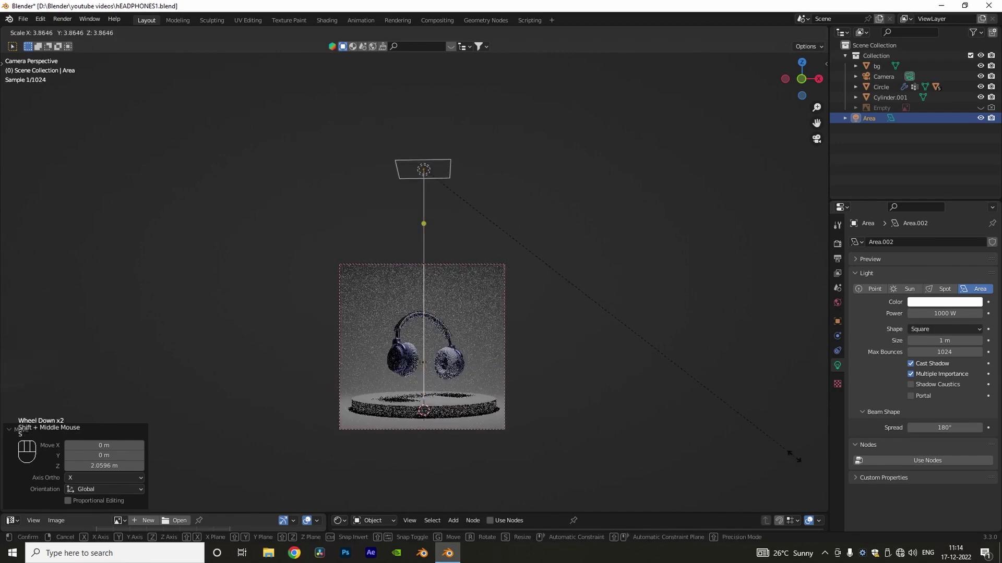
left_click_drag(228, 125, 510, 216)
middle_click(509, 216)
scroll("down", 3)
scroll("down", 3)
left_click_drag(464, 263, 465, 278)
key("s")
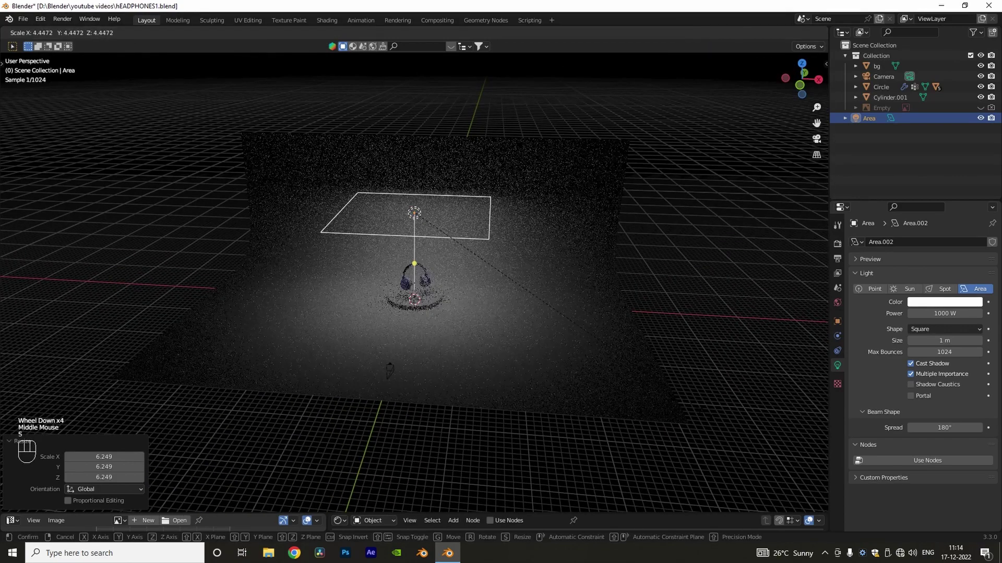
left_click(711, 417)
In camera view, raise the area light higher above the headphones along Z.
key("KP_0")
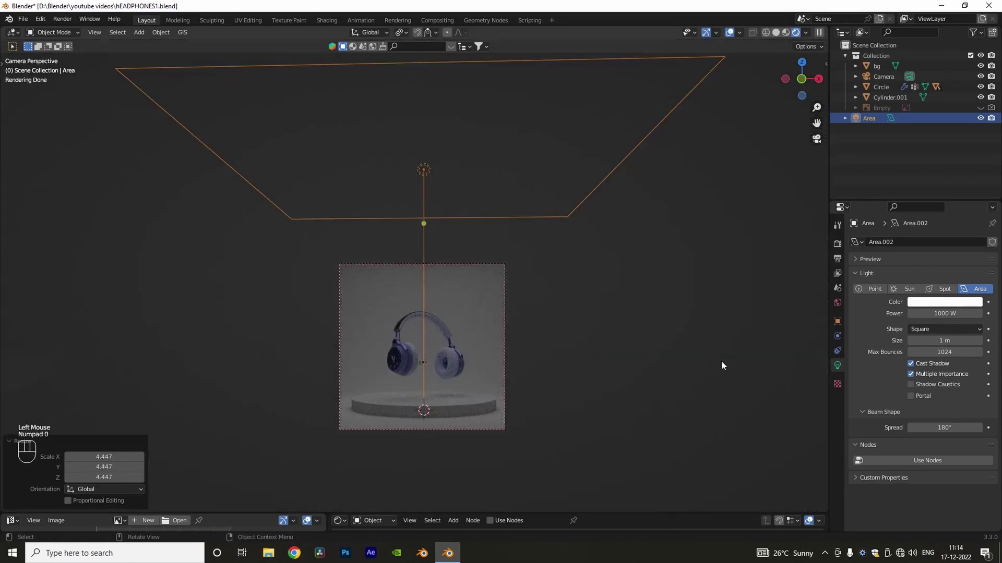
key("g")
key("z")
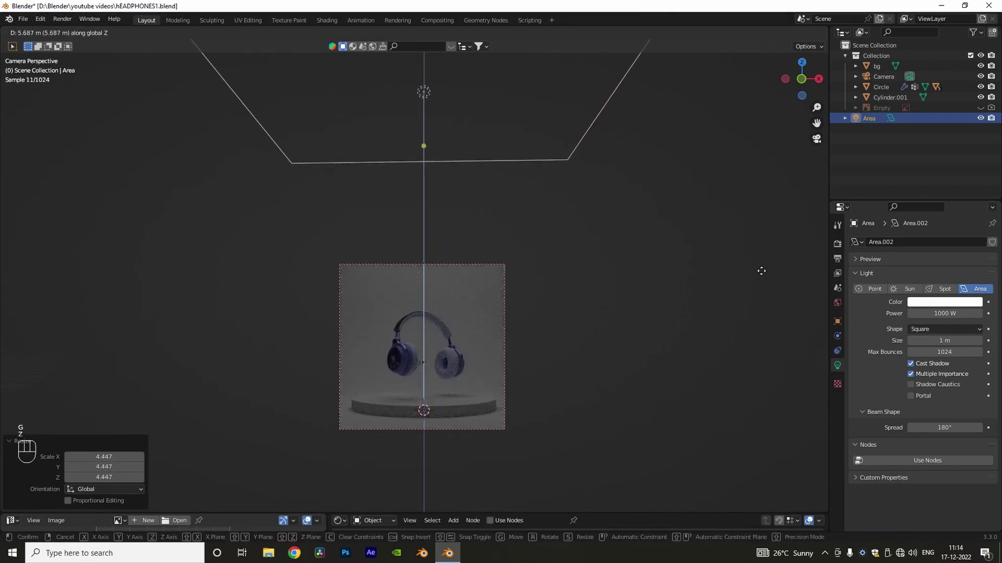
left_click(763, 269)
Double the area light's power to 2000 W, brightening the render preview.
left_click_drag(623, 375, 633, 361)
scroll("up", 3)
left_click_drag(721, 387, 699, 337)
scroll("up", 3)
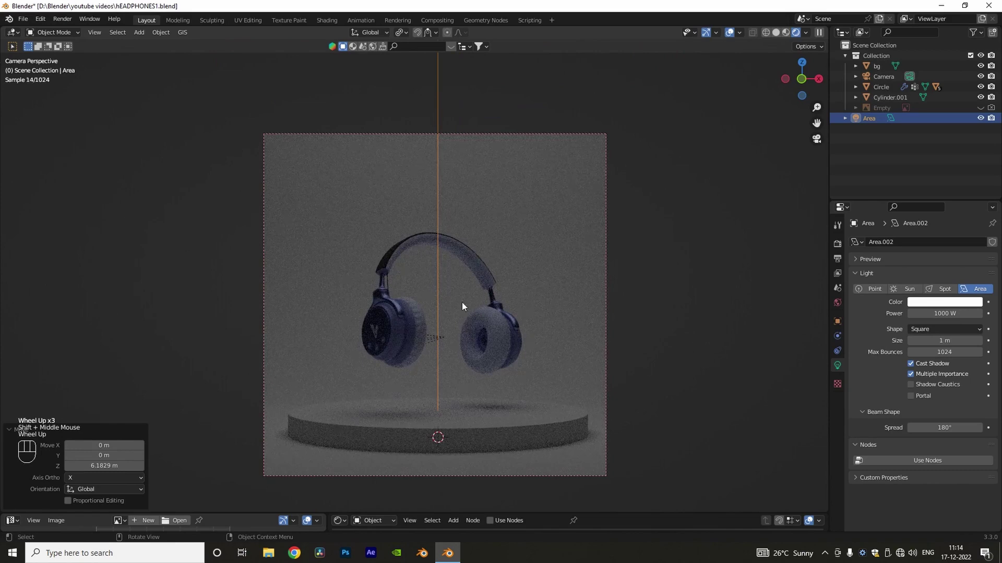
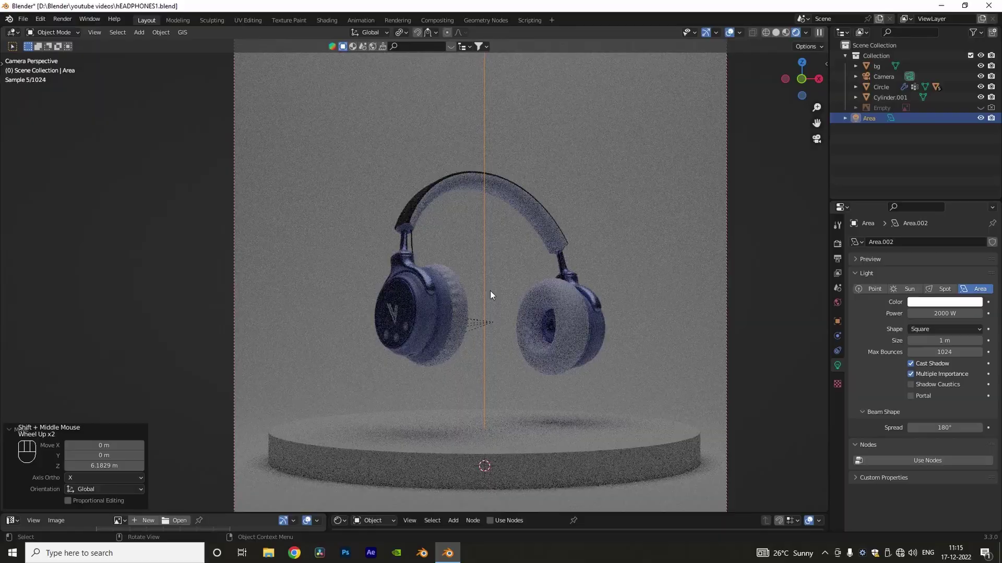
scroll("up", 3)
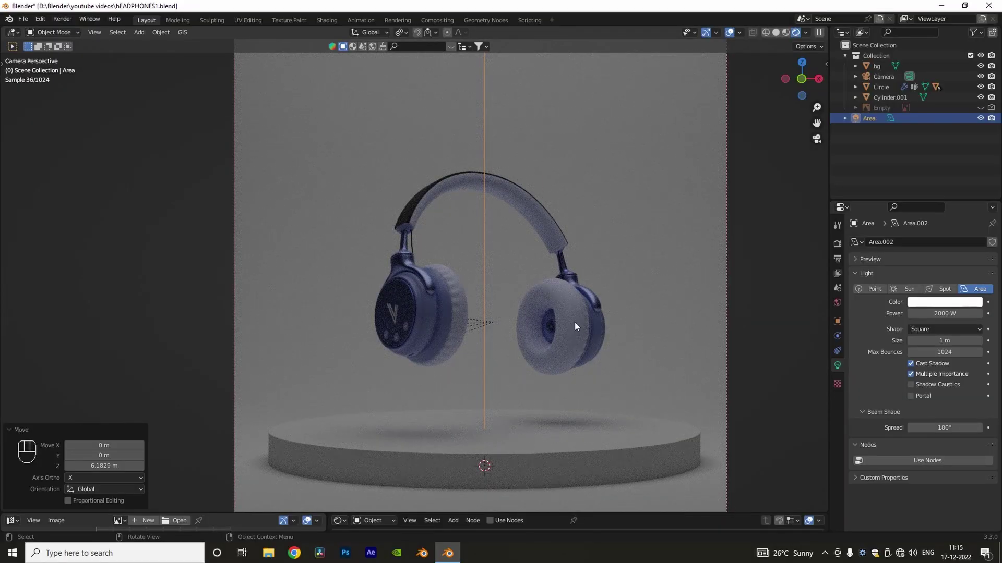
middle_click(583, 316)
scroll("down", 3)
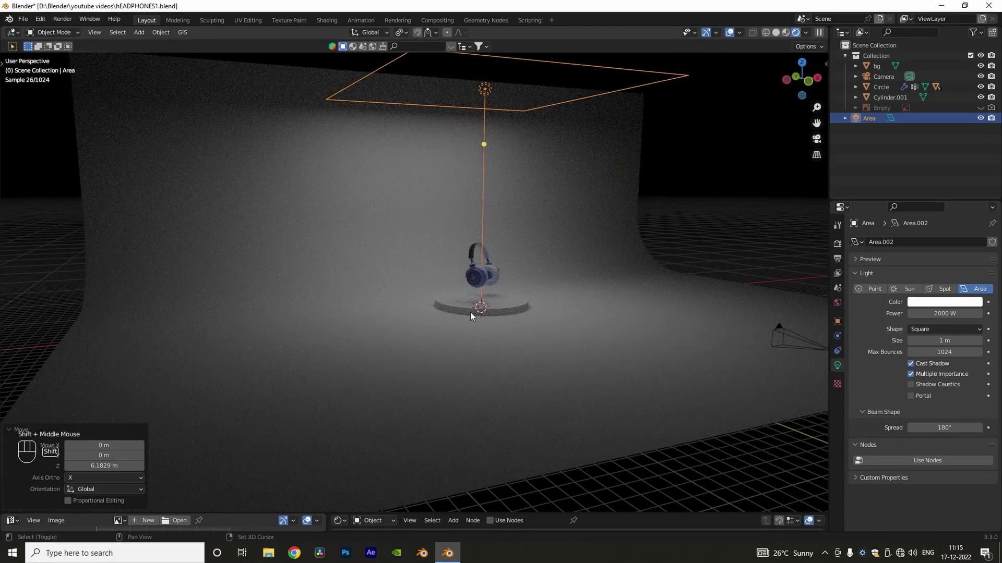
Add a second 1000 W area light, raise it along Z and check it through the camera.
key("shift+a")
scroll("up", 3)
key("g")
key("z")
left_click(511, 271)
key("KP_0")
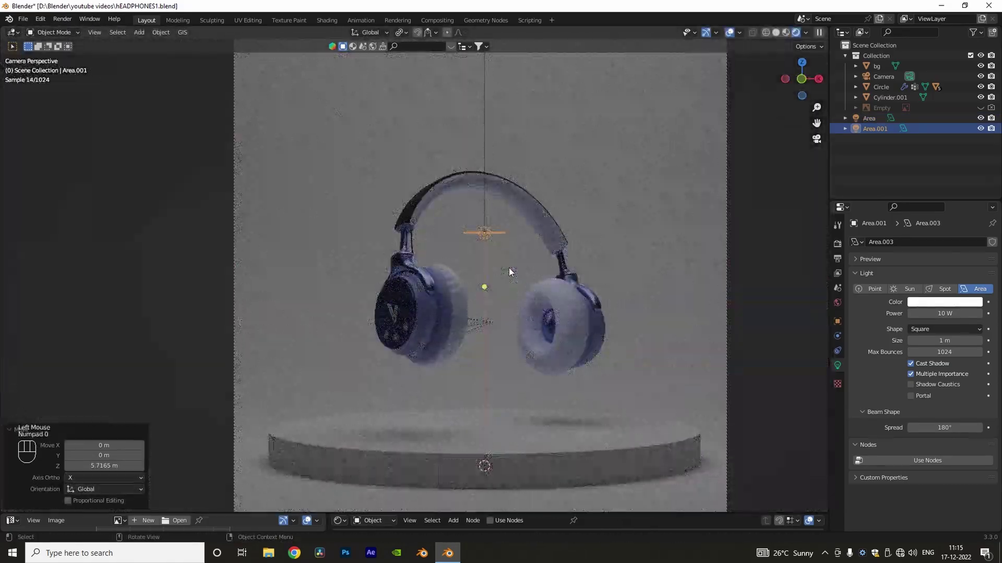
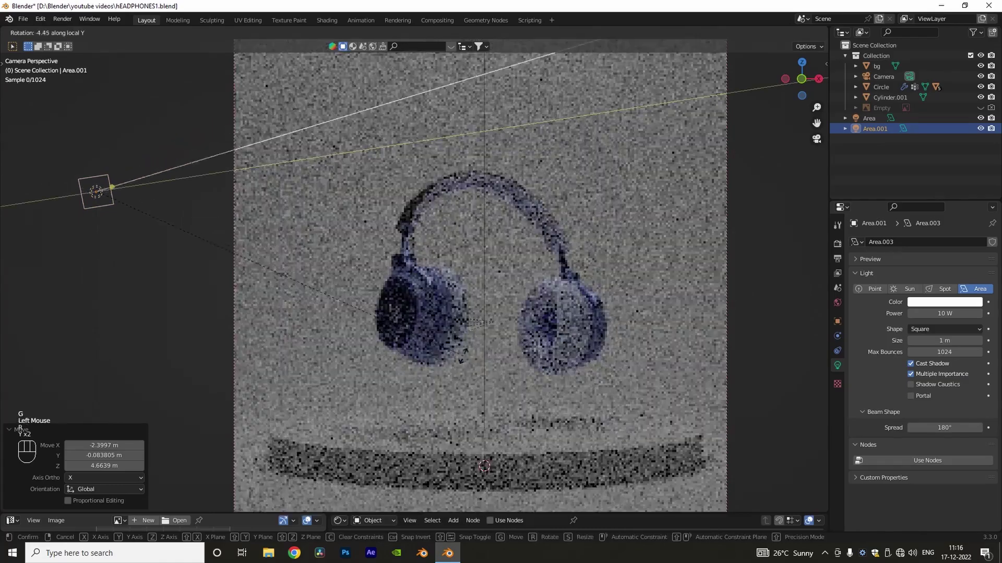
Tilt the second area light toward the headphones, move it off to the left and toggle it to compare lighting.
left_click_drag(496, 444, 100, 203)
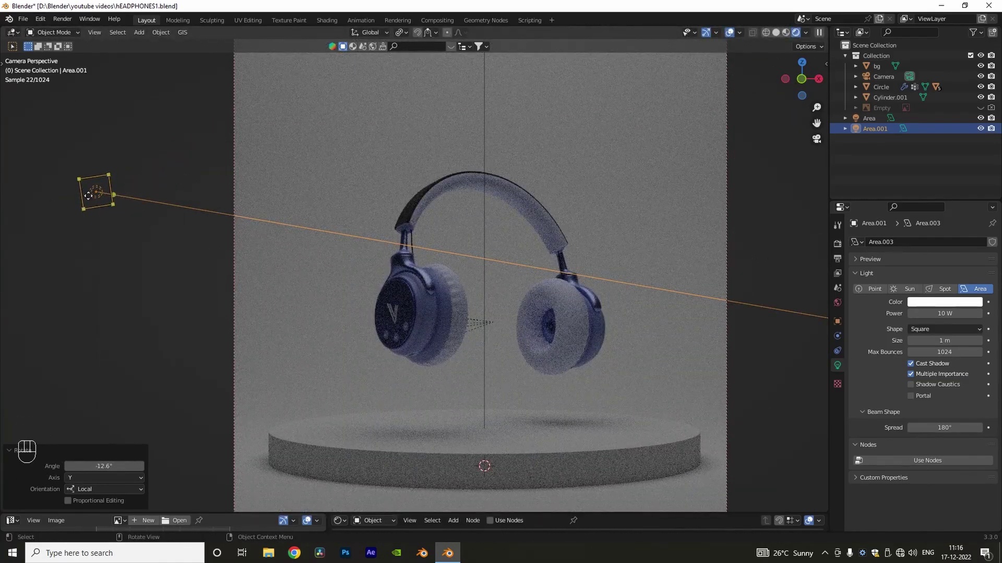
left_click_drag(939, 305, 419, 235)
key("KP_0")
scroll("up", 3)
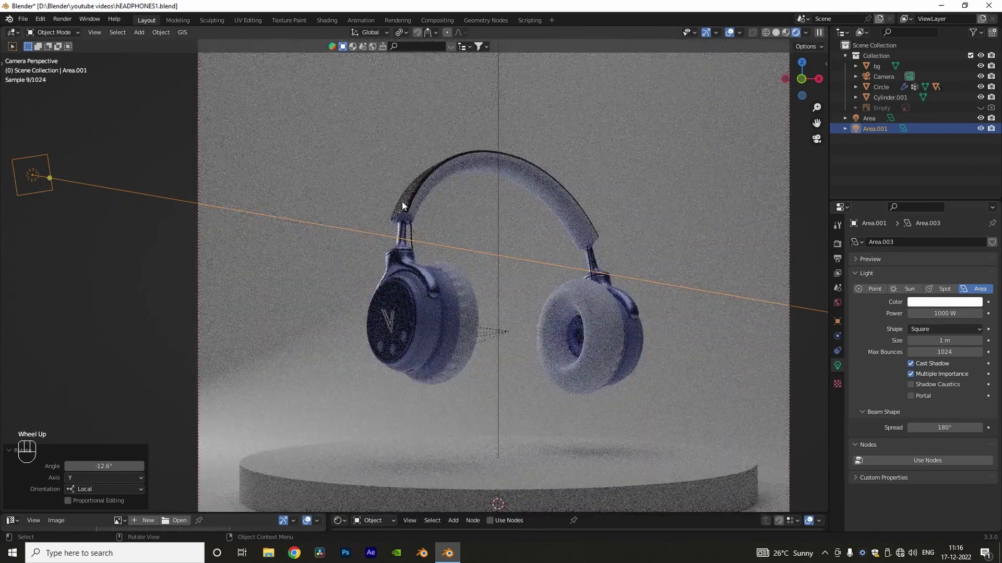
scroll("up", 3)
left_click_drag(416, 220, 410, 275)
scroll("up", 3)
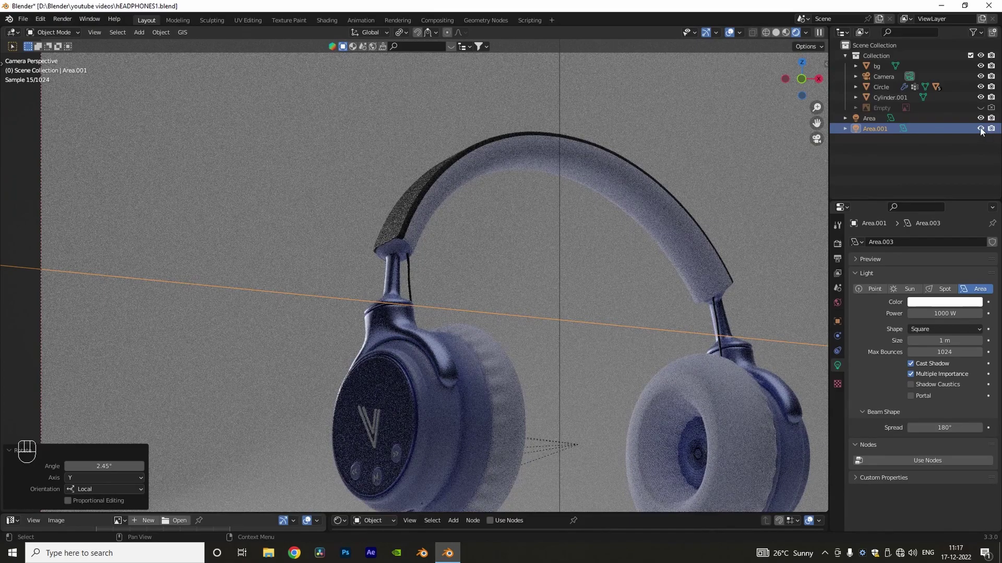
left_click(983, 130)
left_click(983, 130)
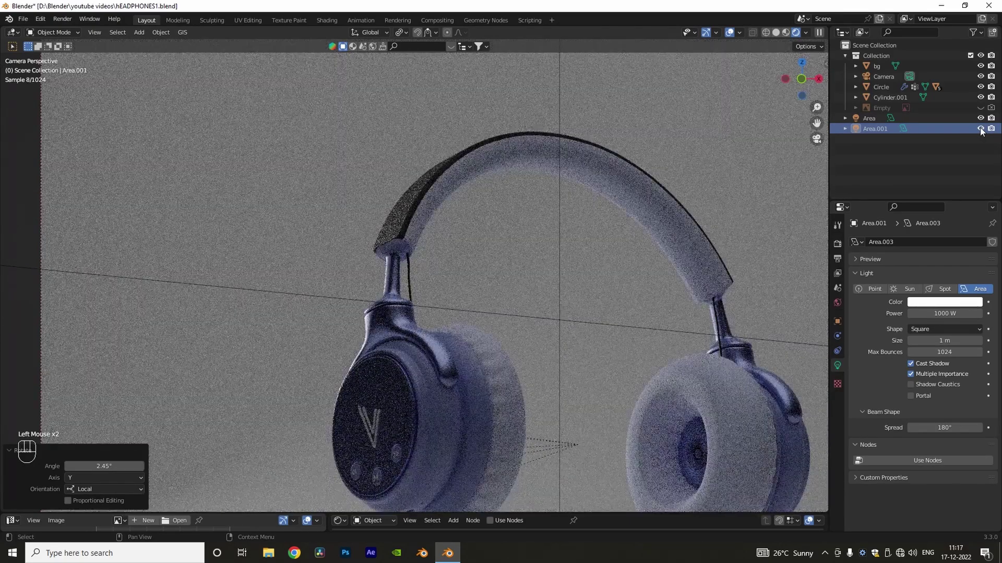
Leave camera view and add a new point light with Shift+A > Light > Point.
scroll("down", 3)
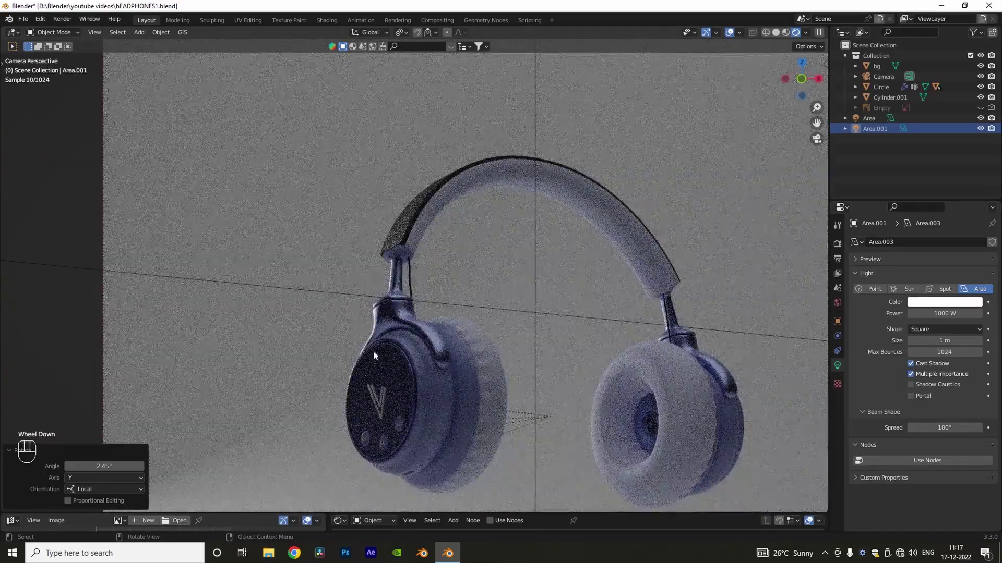
scroll("down", 3)
scroll("up", 3)
key("KP_0")
scroll("up", 3)
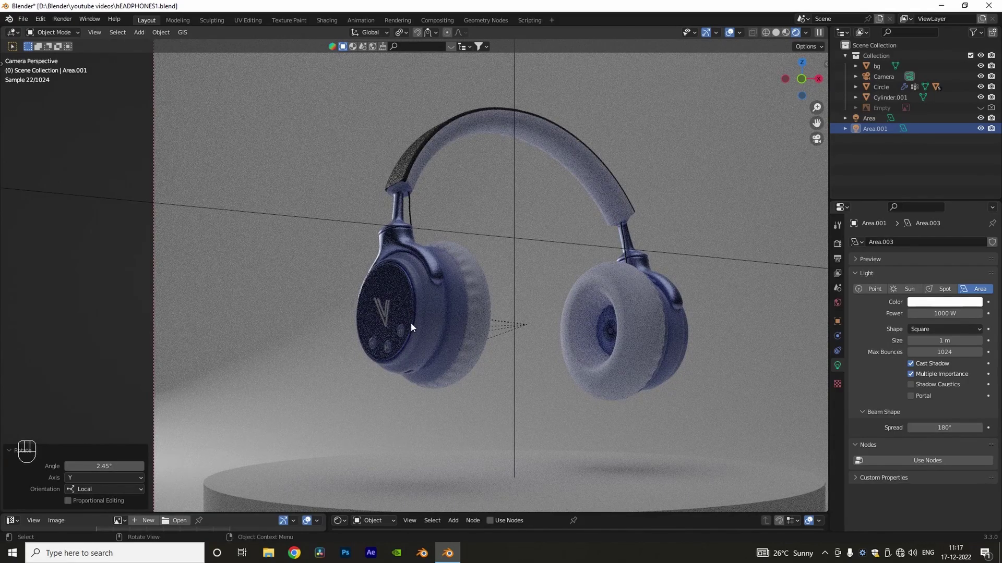
scroll("down", 3)
left_click_drag(418, 326, 431, 332)
scroll("down", 3)
key("shift+a")
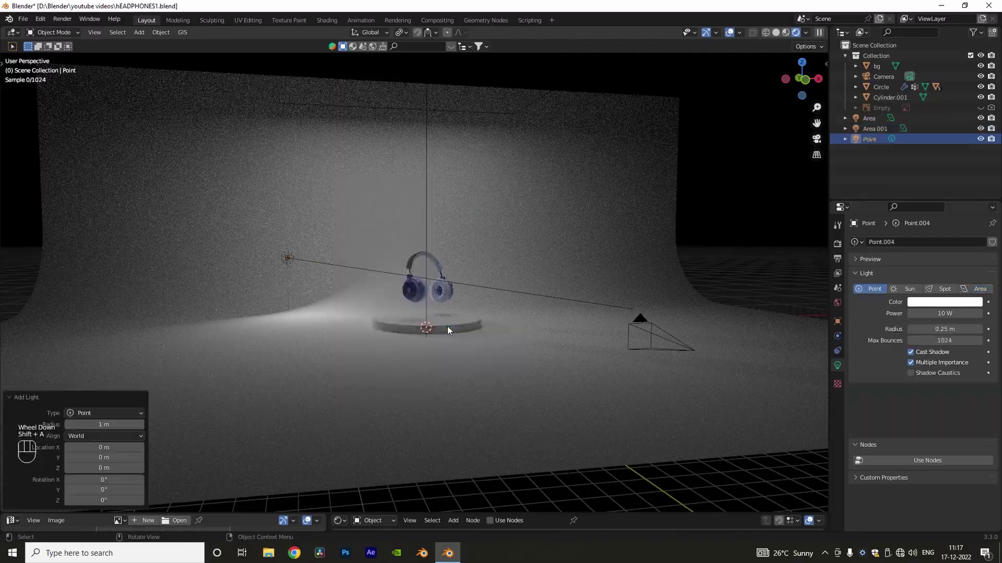
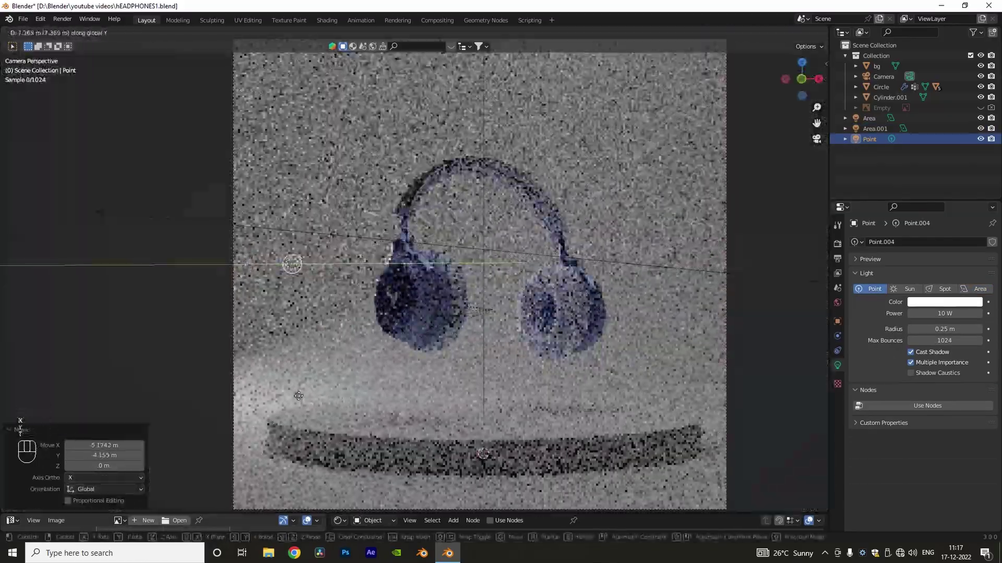
Move the point light up-left of the headphones using top and camera views.
left_click(160, 388)
scroll("down", 3)
middle_click(201, 381)
left_click(260, 413)
key("g")
left_click(518, 406)
key("KP_0")
scroll("up", 3)
middle_click(533, 409)
scroll("down", 3)
middle_click(527, 399)
scroll("up", 3)
key("KP_7")
left_click(475, 471)
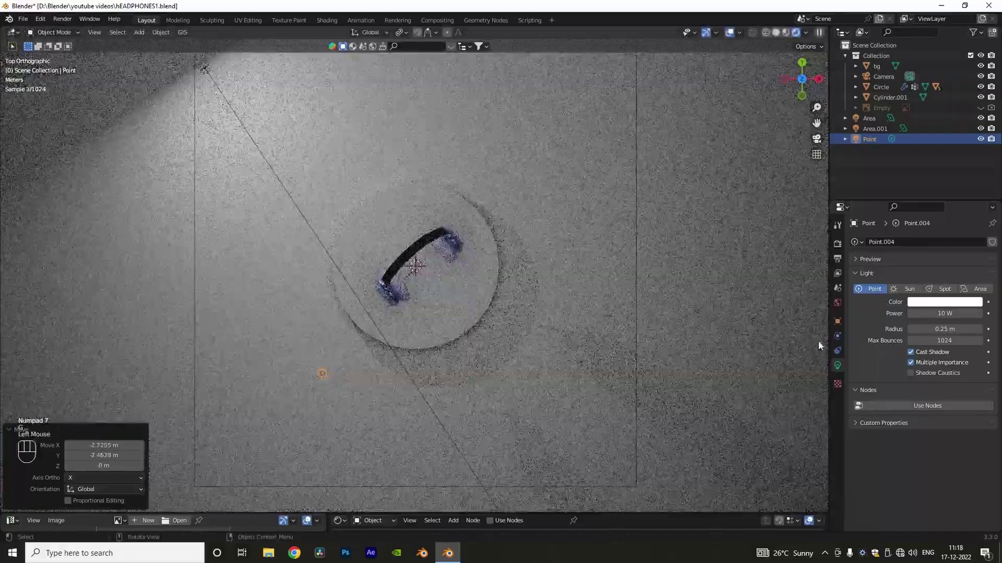
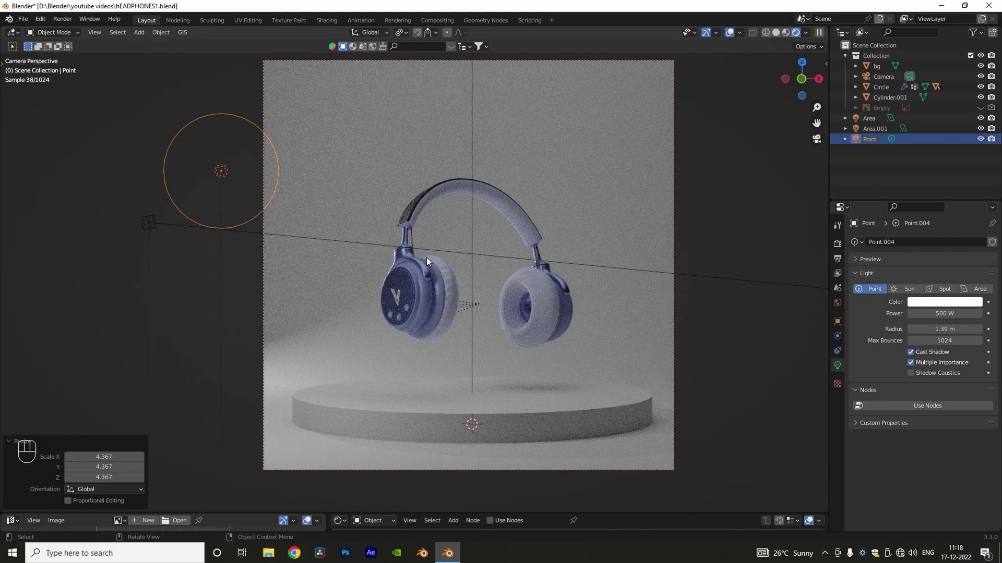
Set the point light to 500 W with a 1.39 m radius, toggling its visibility to compare.
scroll("up", 3)
left_click(983, 143)
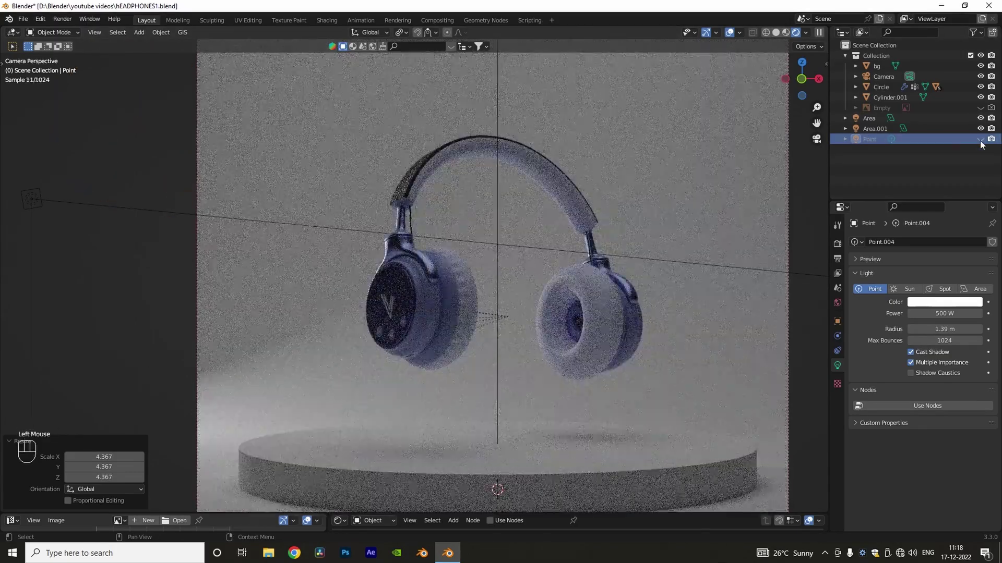
left_click_drag(983, 142, 478, 316)
scroll("down", 3)
scroll("down", 3)
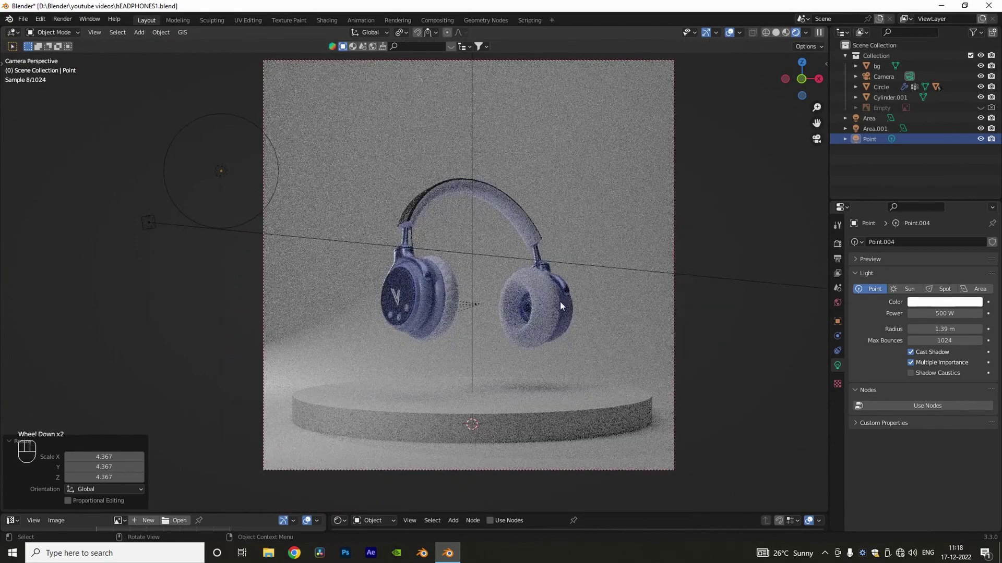
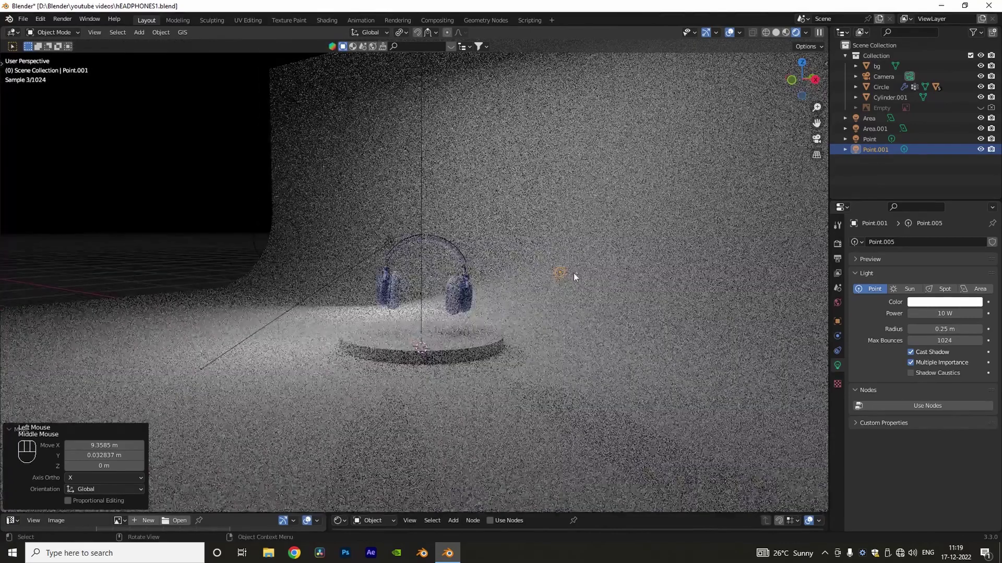
Move Point.001 above right of the headphones and give it 500 W power and 1.45 m radius.
key("KP_0")
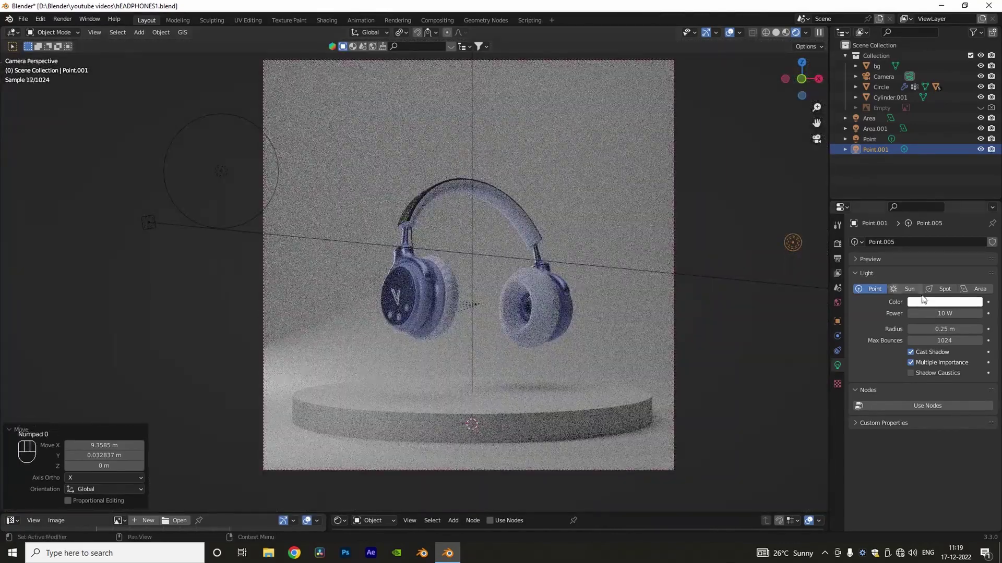
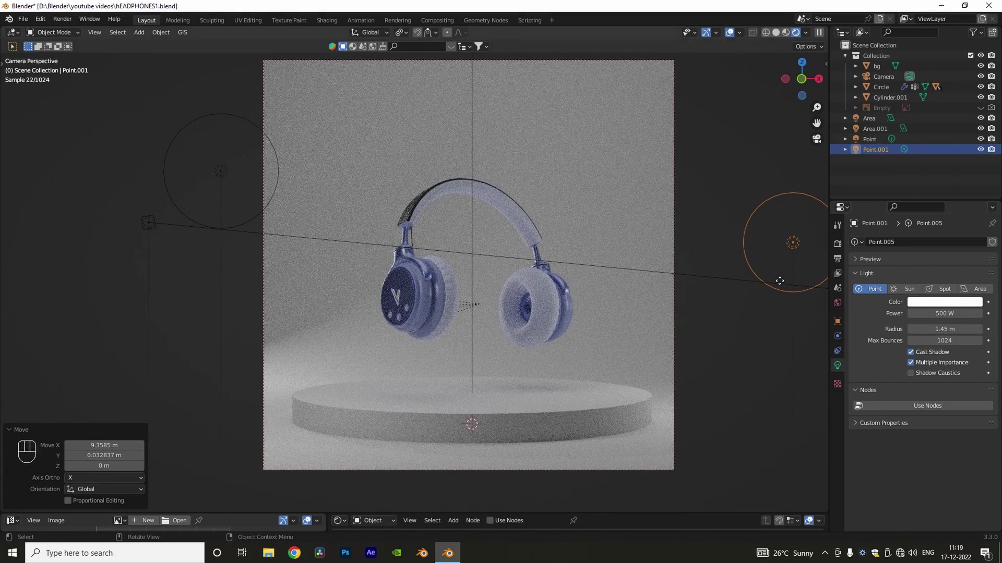
left_click_drag(697, 149, 955, 306)
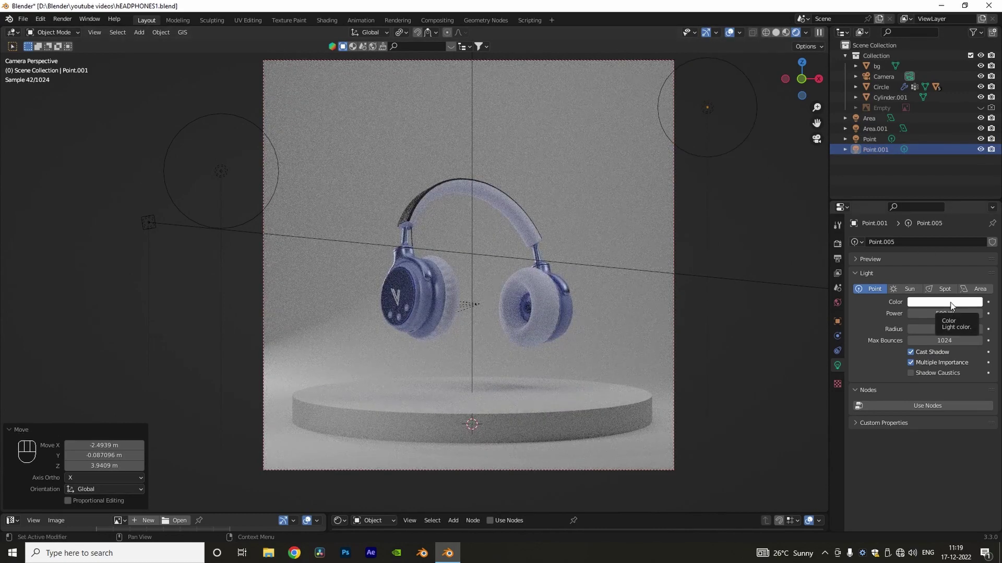
key("ctrl+alt+F9")
Colour the second point light orange and lower it a little along Z.
left_click_drag(716, 107, 952, 303)
left_click_drag(952, 305, 956, 261)
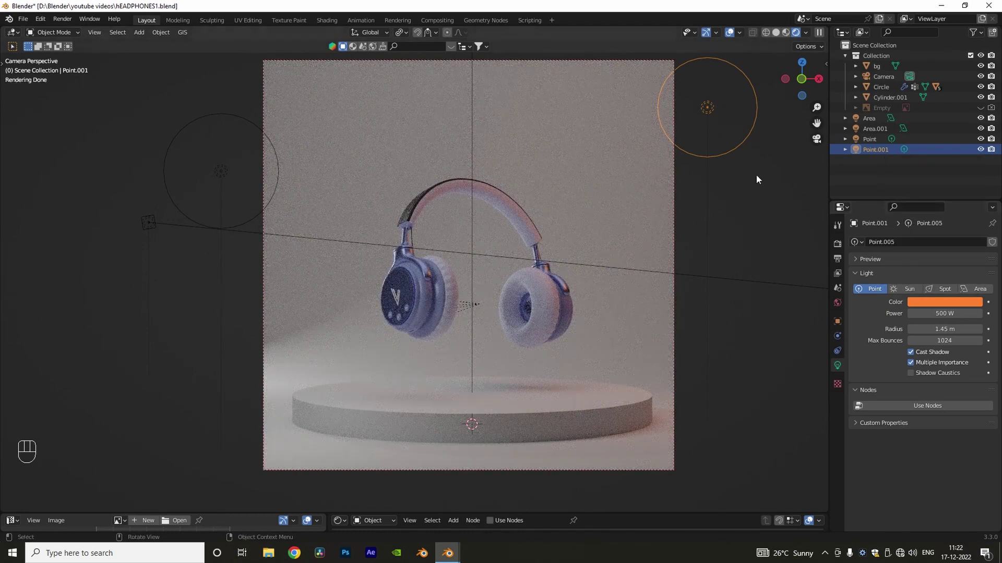
key("z")
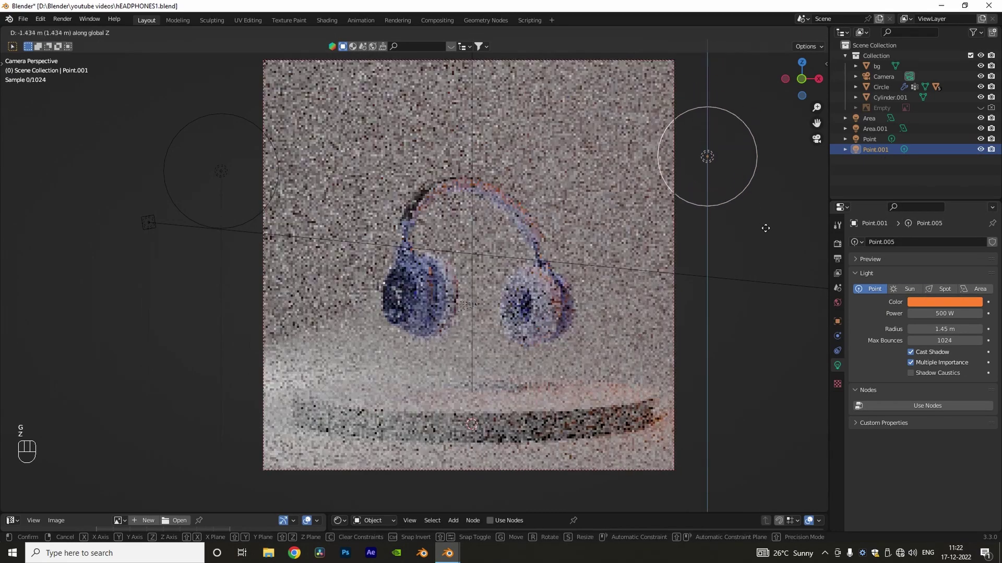
left_click_drag(770, 235, 764, 317)
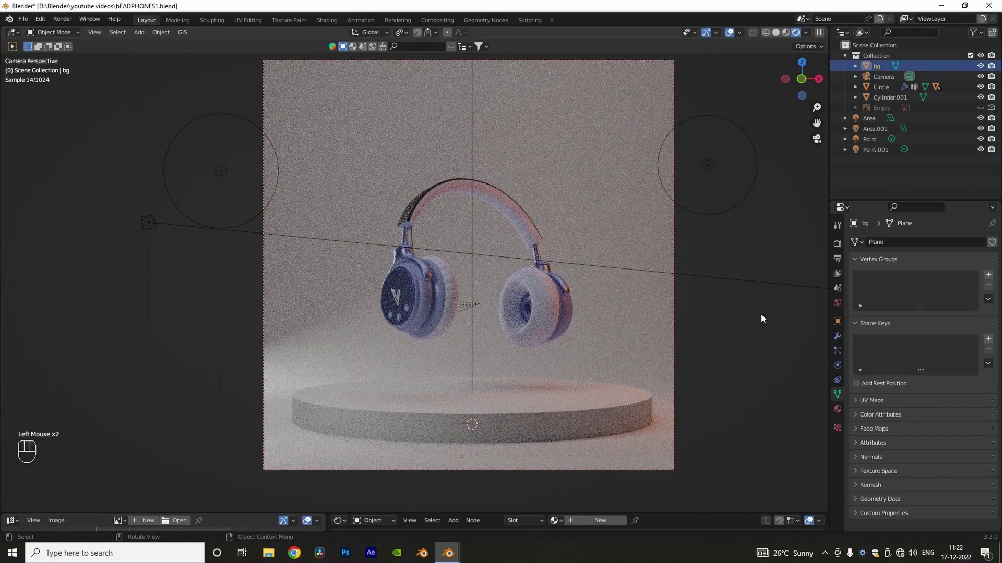
Preview the orange-lit render with overlays toggled off, then back on.
key("shift+alt+z")
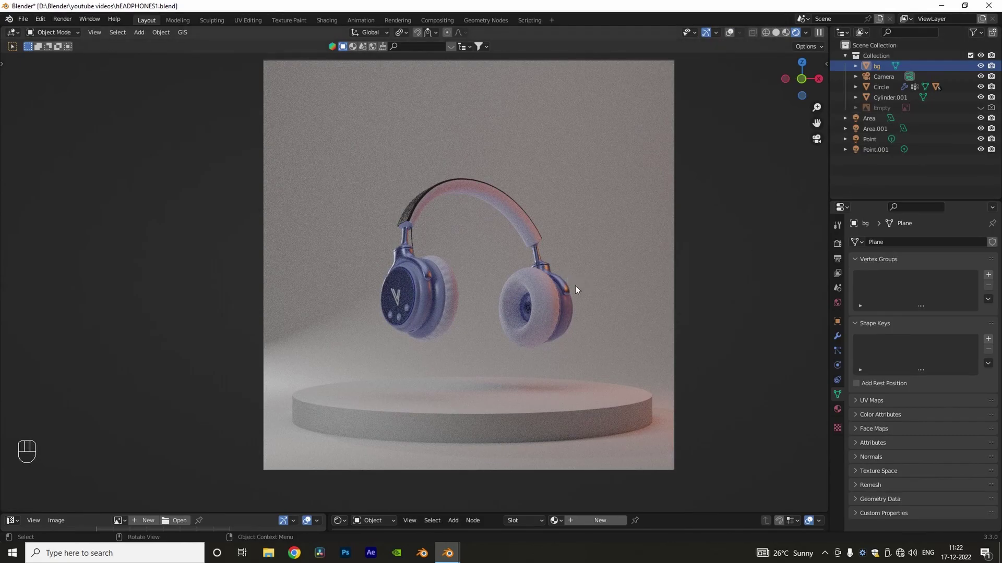
left_click_drag(579, 288, 602, 313)
scroll("down", 3)
key("shift+alt+z")
left_click_drag(504, 283, 512, 314)
Add a third point light, Point.002, and raise it along Z.
key("shift+a")
key("KP_7")
key("KP_0")
key("g")
key("z")
left_click(562, 136)
Position the third point light in top view and check it through the camera.
key("KP_7")
scroll("down", 3)
middle_click(517, 300)
left_click(479, 245)
key("g")
left_click(419, 269)
key("g")
left_click(508, 243)
key("KP_0")
key("g")
left_click(717, 115)
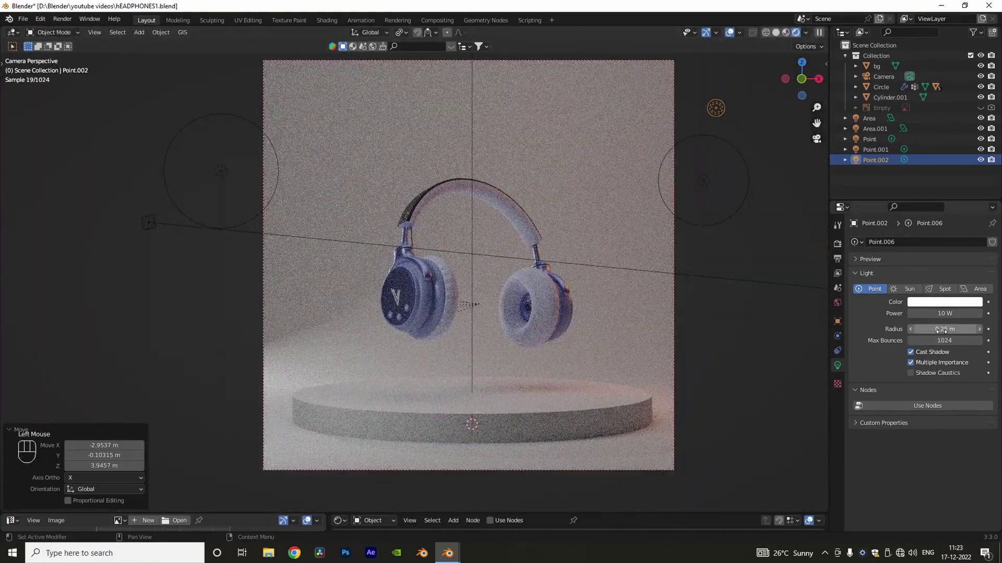
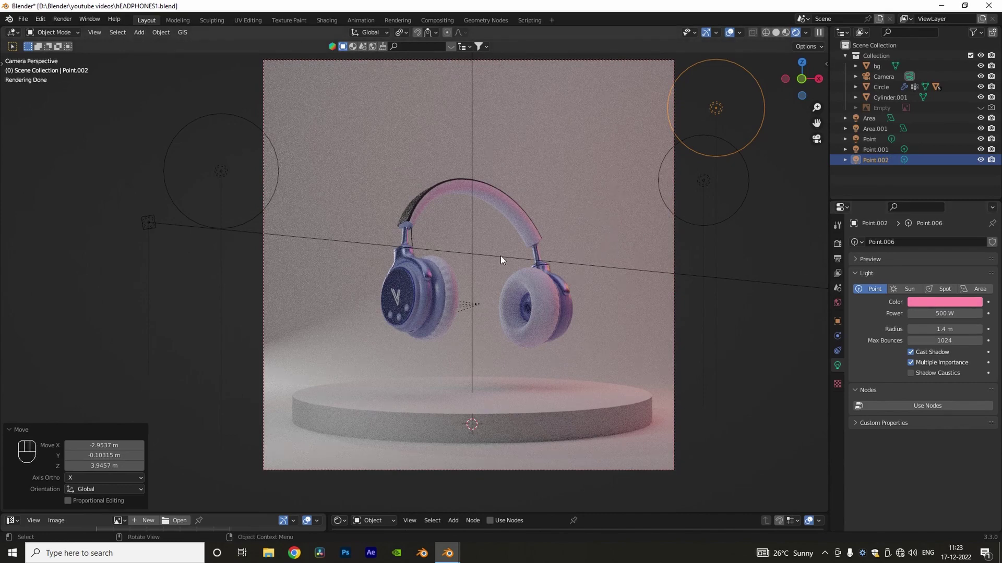
Inspect the pink 500 W, 1.4 m third light's effect with overlays toggled off and on.
key("shift+alt+z")
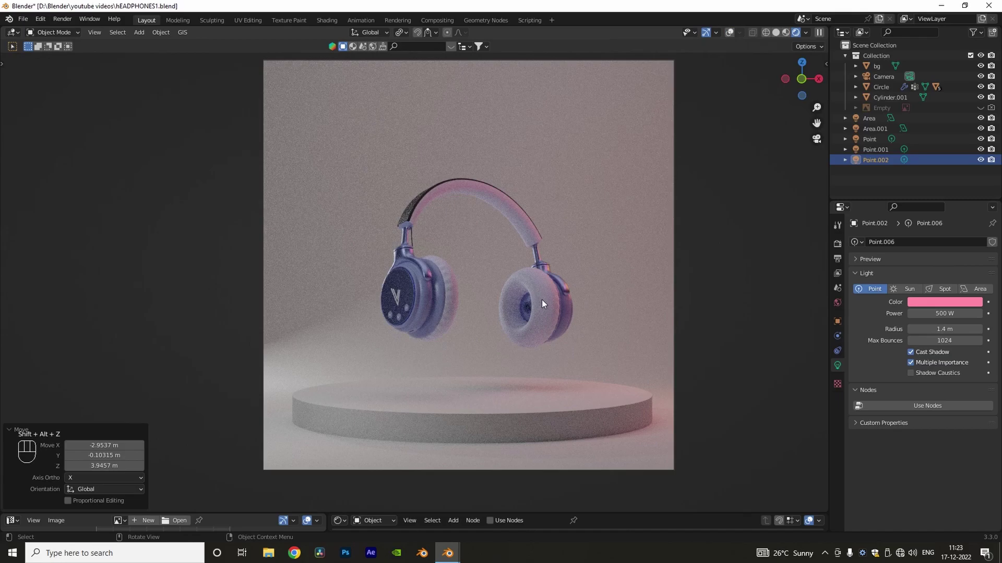
left_click_drag(469, 294, 507, 288)
scroll("up", 3)
scroll("up", 3)
scroll("up", 3)
scroll("down", 3)
middle_click(507, 291)
left_click_drag(463, 316, 503, 300)
scroll("up", 3)
key("shift+alt+z")
Add a fourth point light, raise it along Z and slide it along X into place.
key("shift+a")
key("KP_0")
key("g")
key("z")
left_click(580, 108)
key("g")
key("x")
left_click(473, 88)
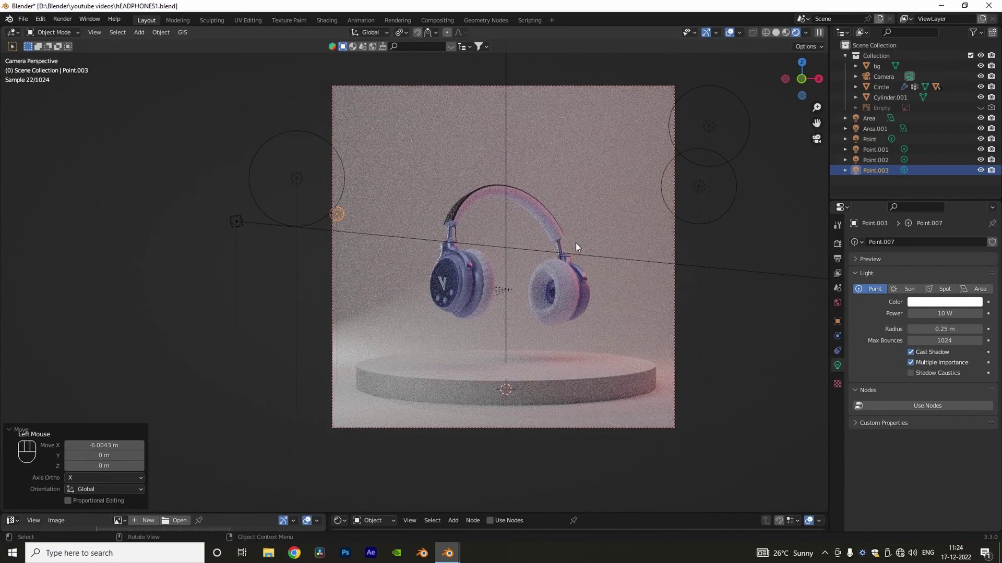
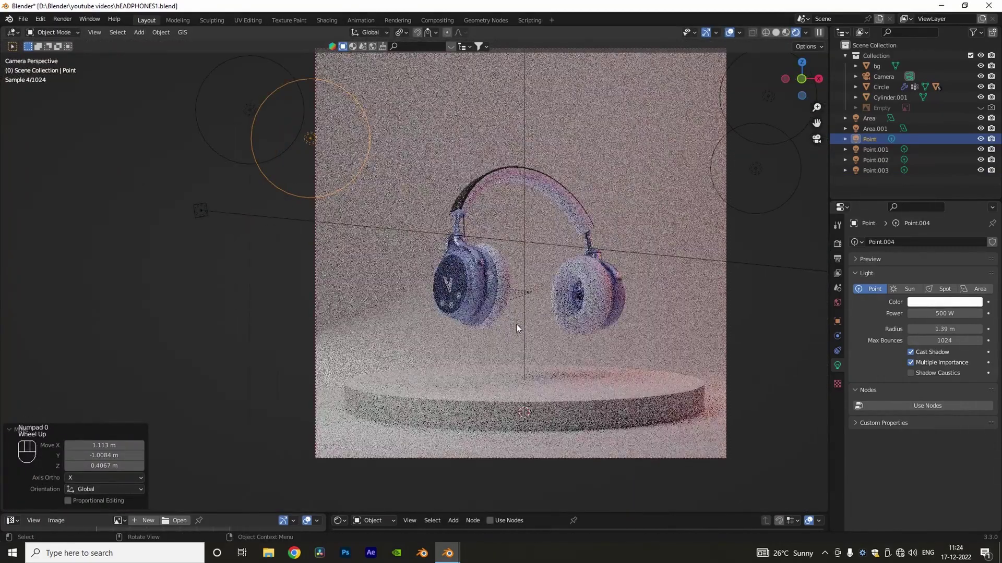
Colour the left point light blue and move it sideways along X.
left_click_drag(518, 333, 507, 328)
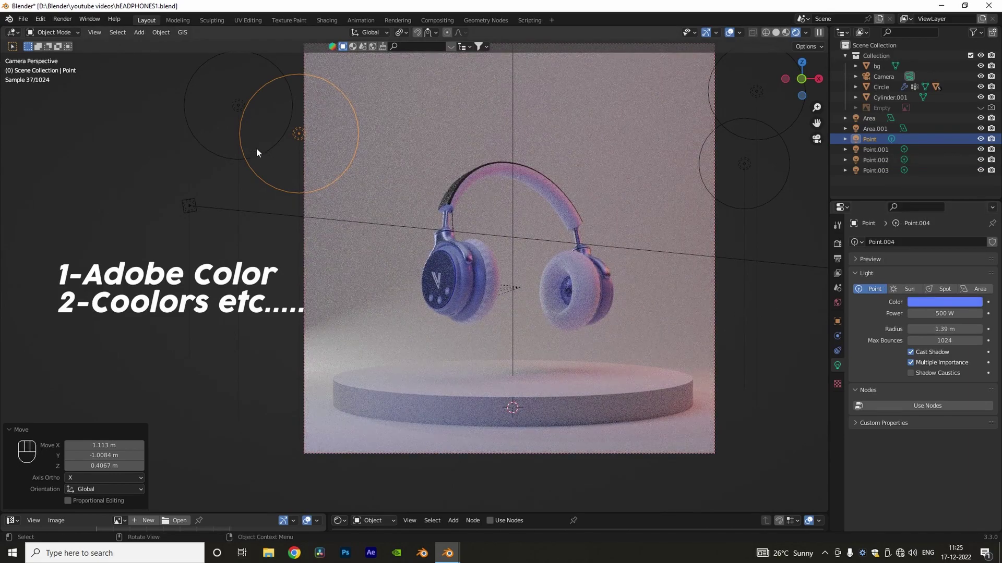
key("g")
key("x")
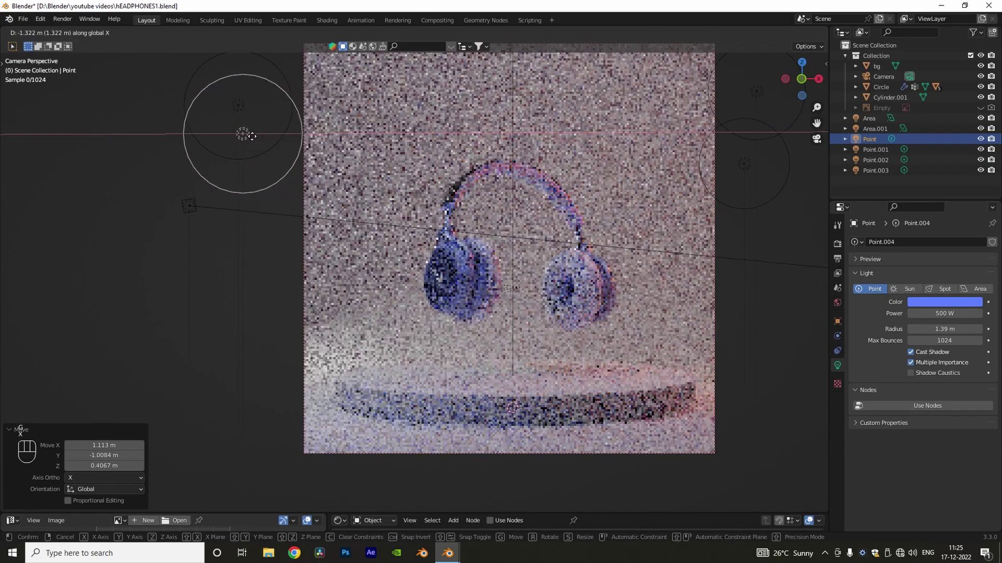